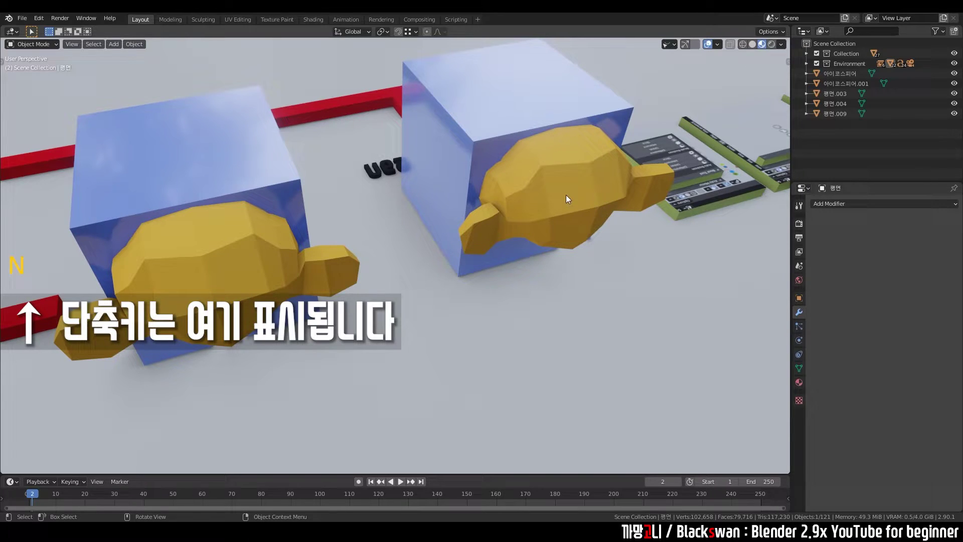
- Merge the monkey head into the blue cube with Bool Tool Auto Union, then undo it
left_click(566, 200)
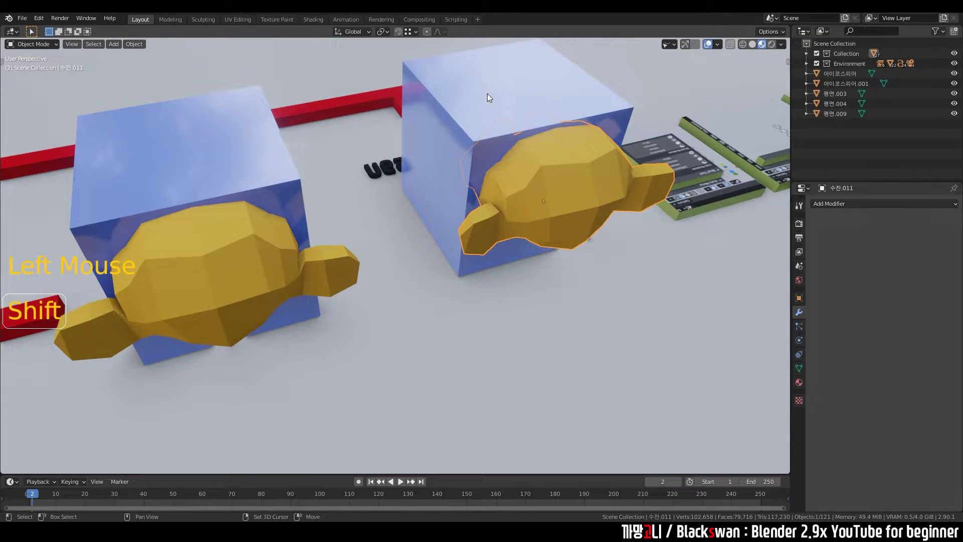
left_click(490, 97)
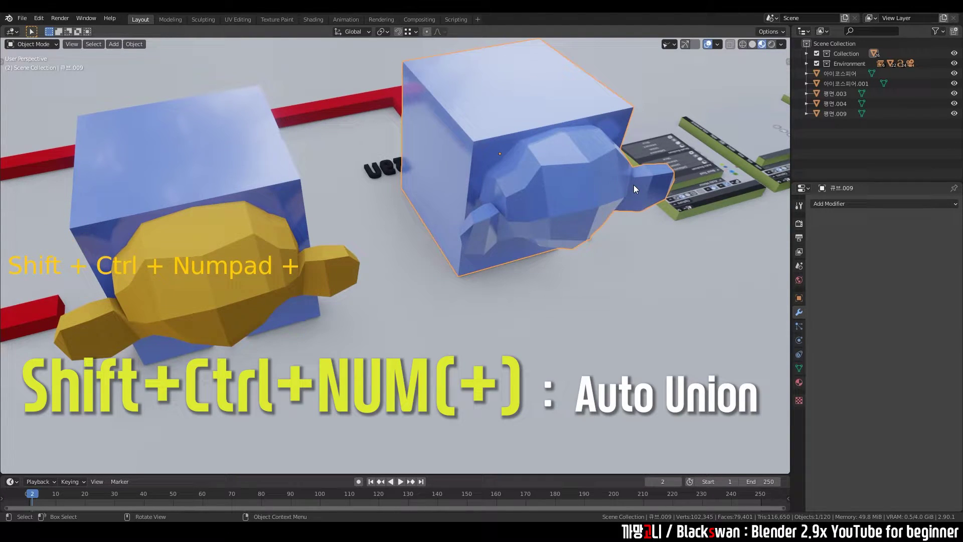
key("n")
left_click(789, 145)
middle_click(521, 237)
- Apply Auto Boolean Intersect so only the monkey-cube overlap volume remains
key("ctrl+z")
left_click(532, 296)
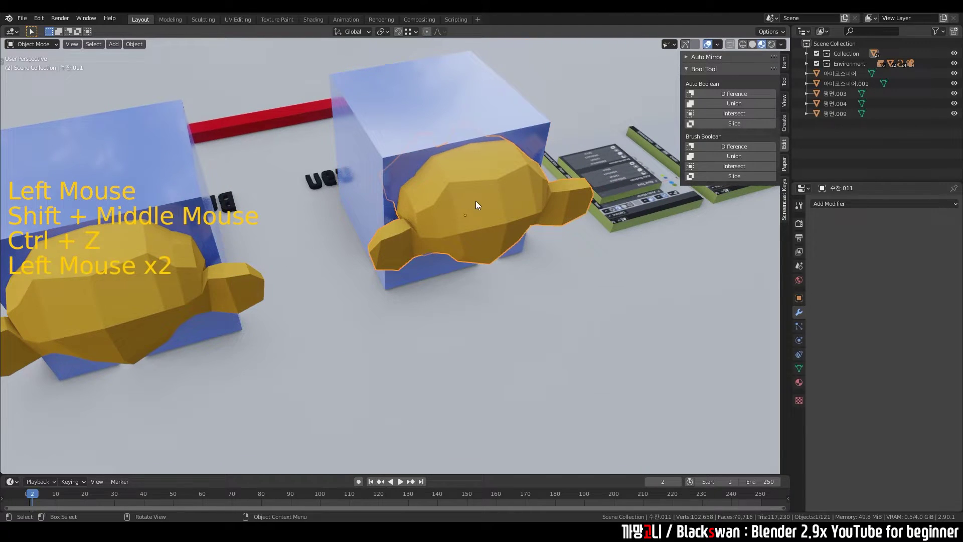
left_click(450, 106)
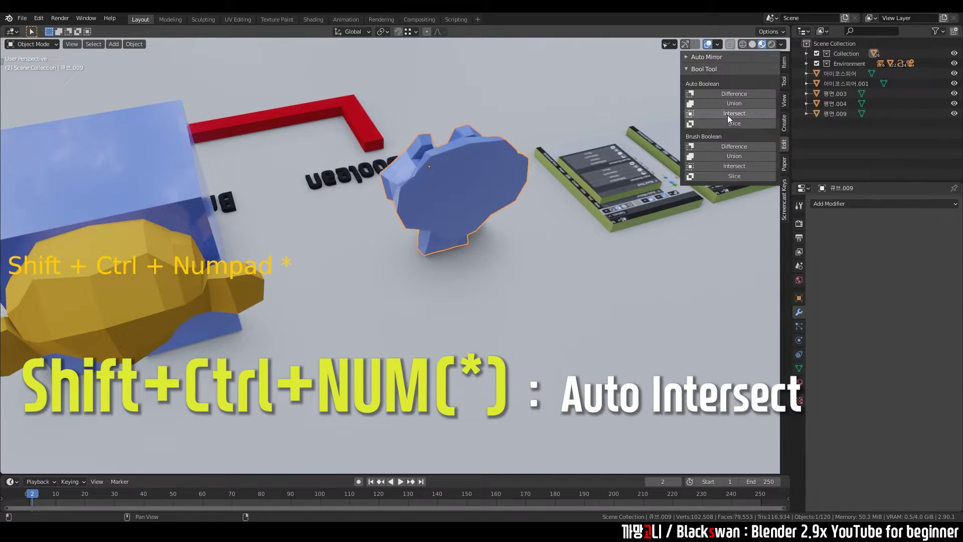
key("ctrl+z")
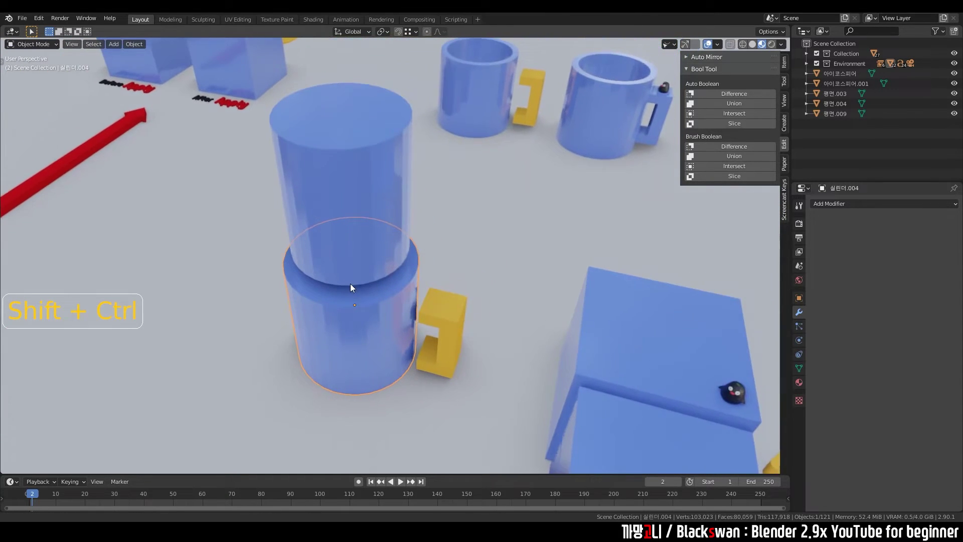
- Lower the inner cylinder along Z so it sits inside the mug body
key("ctrl+z")
left_click(457, 223)
left_click(387, 237)
key("g")
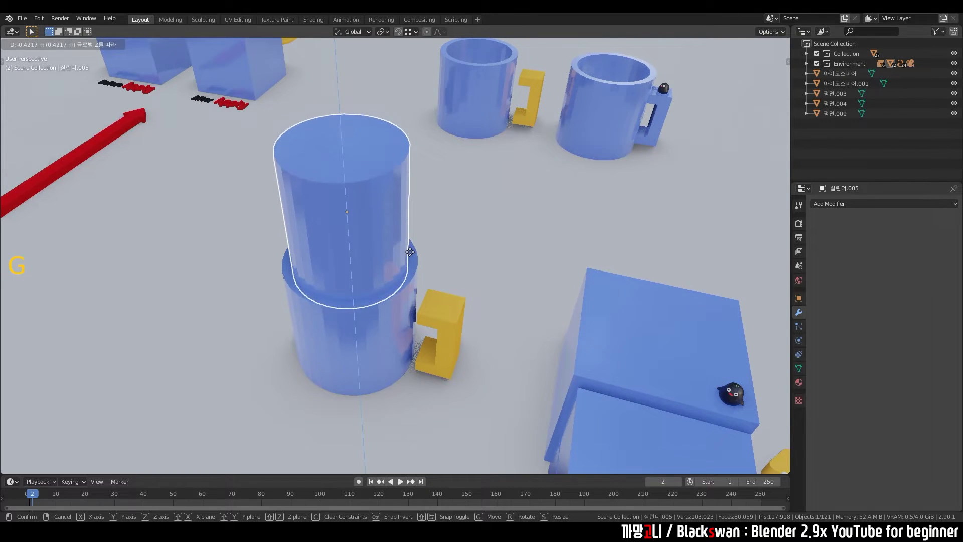
middle_click(429, 322)
key("g")
middle_click(467, 239)
- Subtract the inner cylinder with Auto Difference and look down into the hollow mug
key("n")
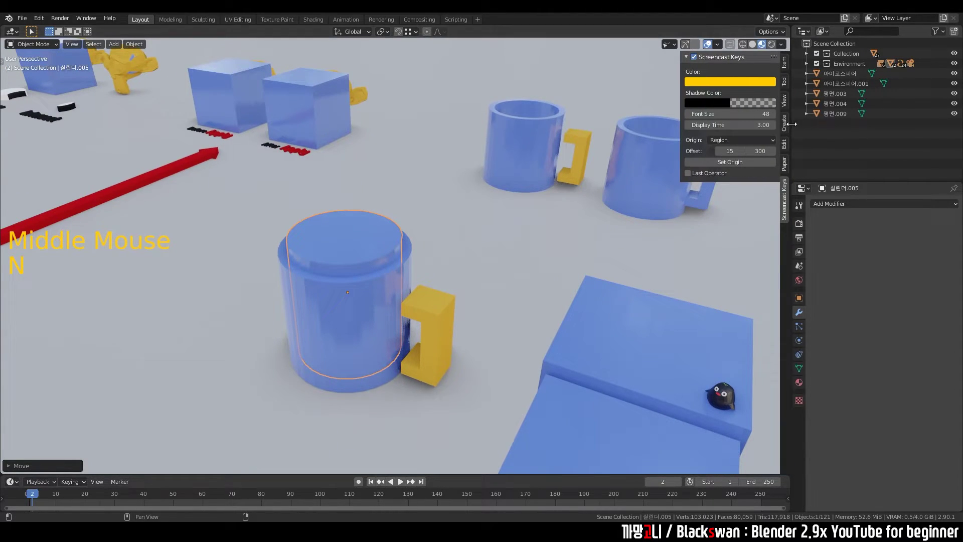
left_click(786, 150)
left_click(483, 277)
left_click(411, 262)
double_click(411, 262)
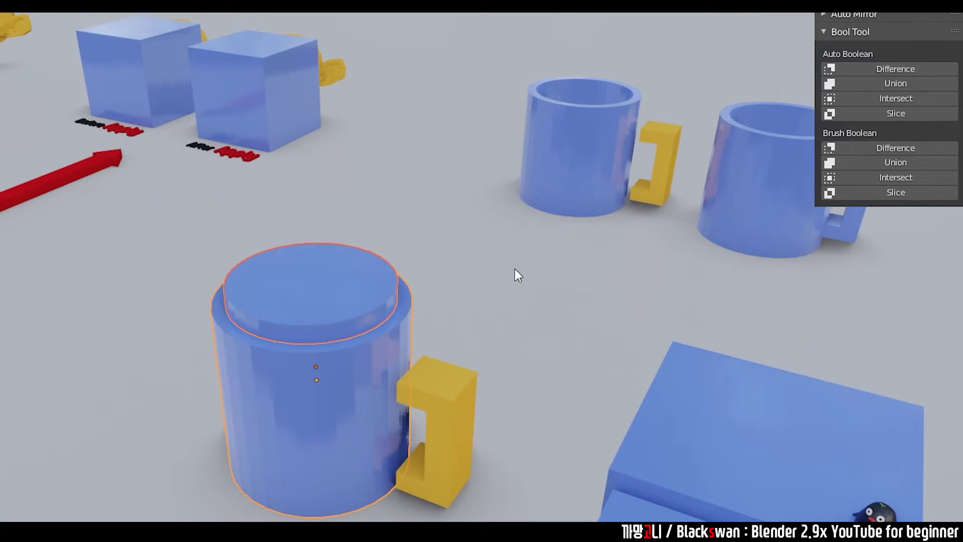
key("KP_Subtract")
scroll("up", 3)
middle_click(463, 278)
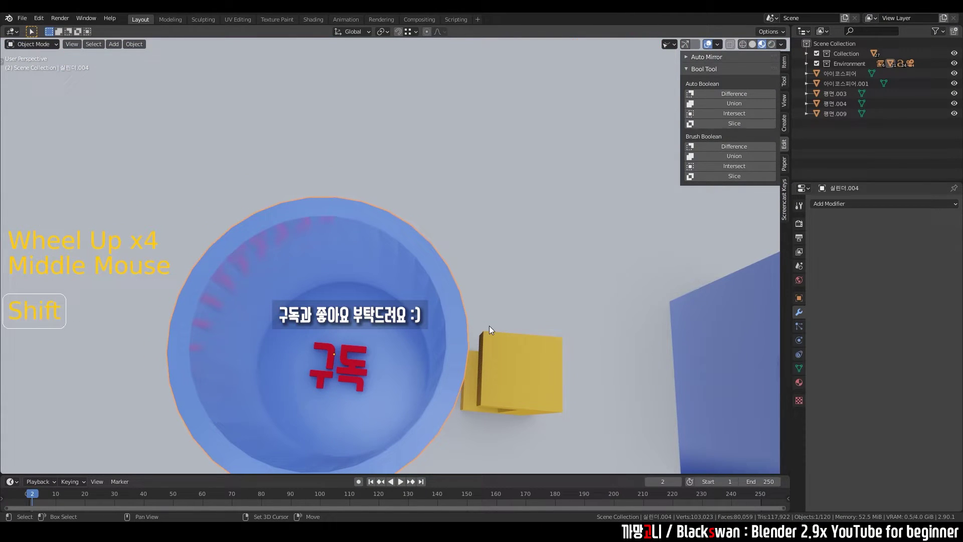
- Slide the yellow handle along X until it sits against the mug body
middle_click(426, 322)
scroll("down", 3)
left_click(503, 231)
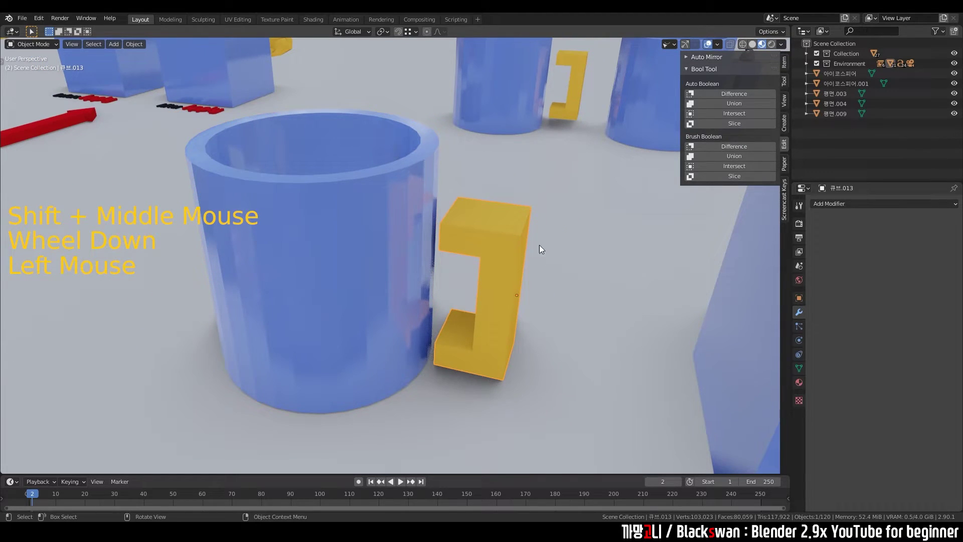
key("g")
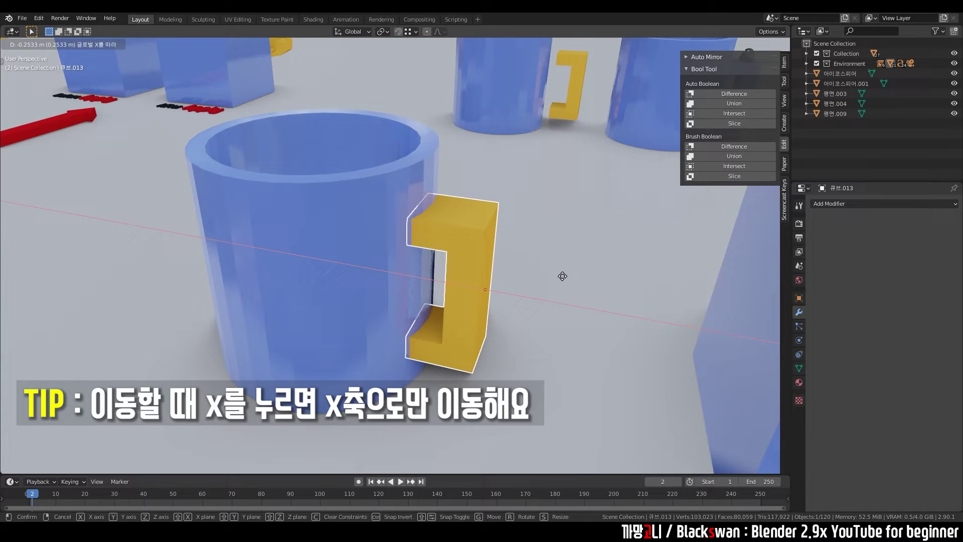
left_click(566, 207)
- Fuse handle and mug into one object with Auto Union and enter Edit Mode
left_click(481, 229)
double_click(425, 179)
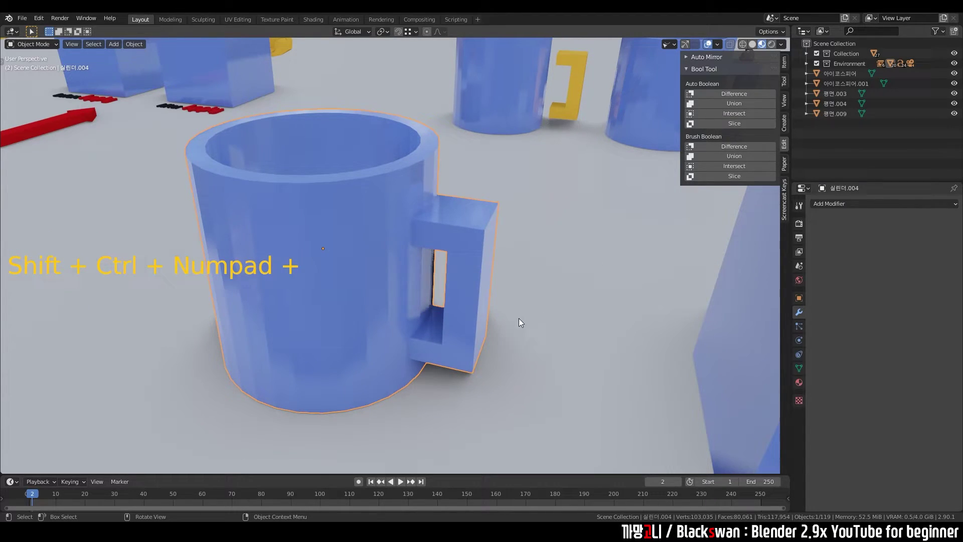
key("Tab")
left_click(539, 296)
- Leave Edit Mode and orbit over to the drawer cabinet exercise
middle_click(516, 303)
key("Tab")
scroll("down", 3)
middle_click(647, 321)
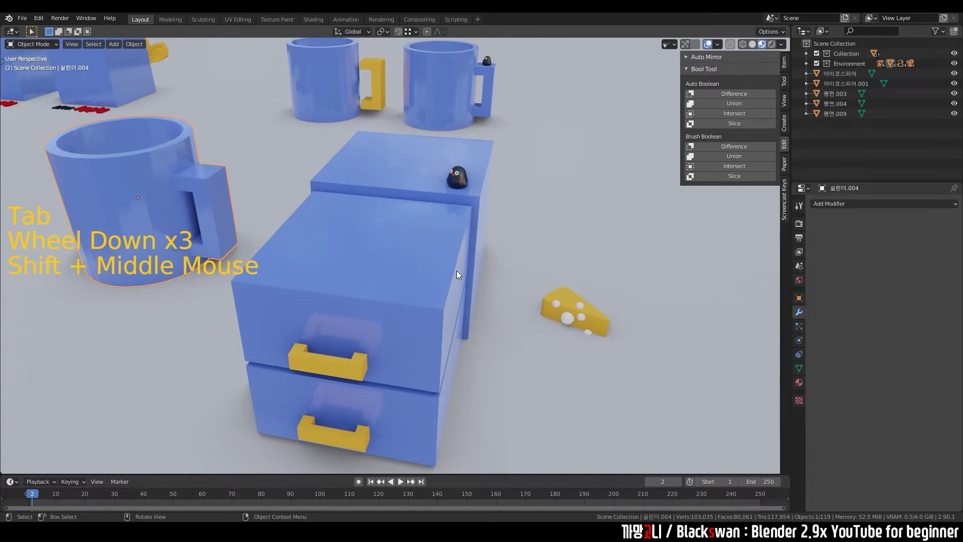
scroll("up", 3)
scroll("down", 3)
middle_click(452, 279)
middle_click(333, 323)
- Move the drawer block along Y so it sits into the cabinet's front
left_click(583, 258)
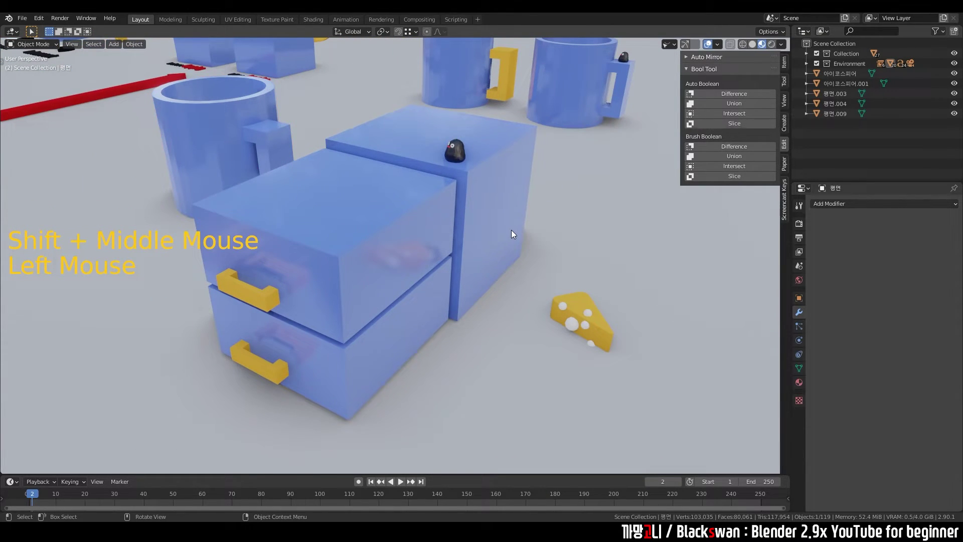
left_click(512, 227)
key("g")
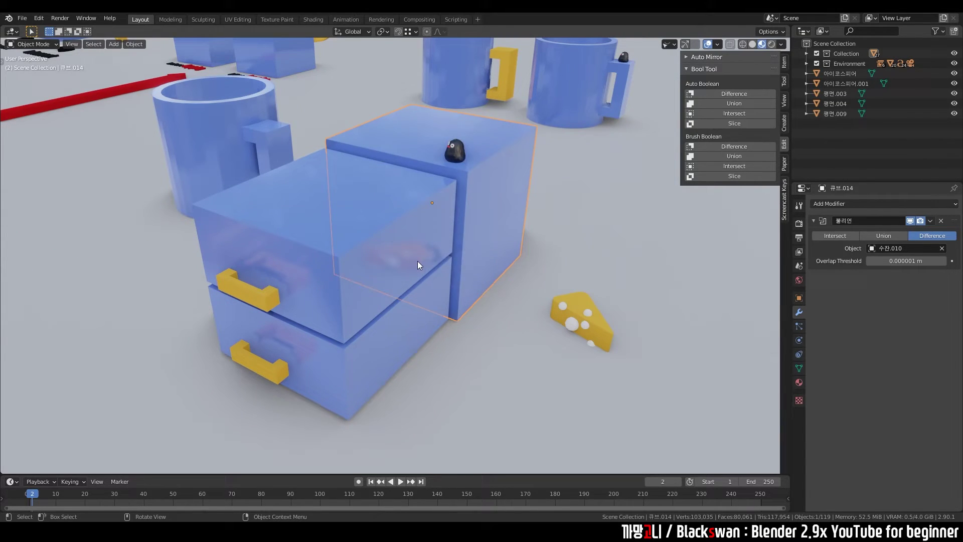
left_click(396, 254)
key("Tab")
middle_click(392, 254)
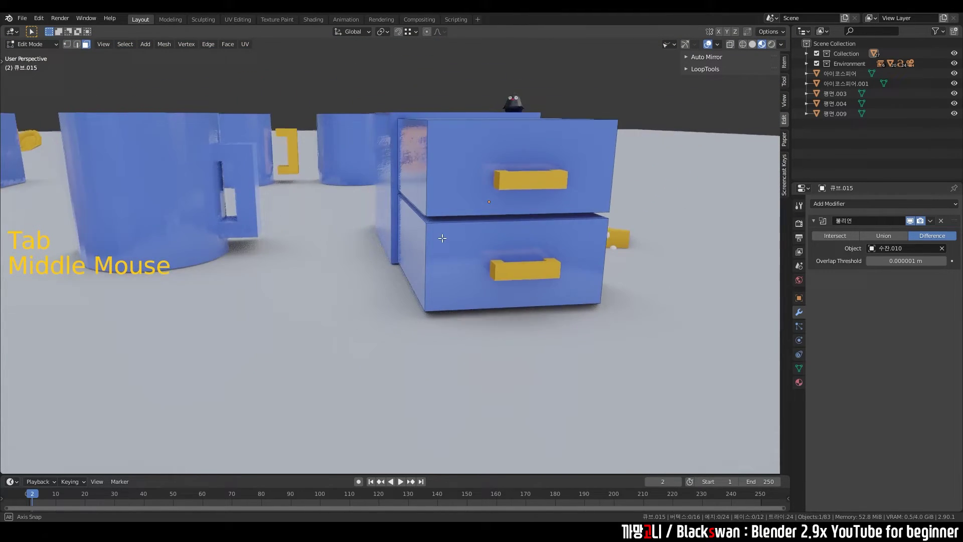
key("Tab")
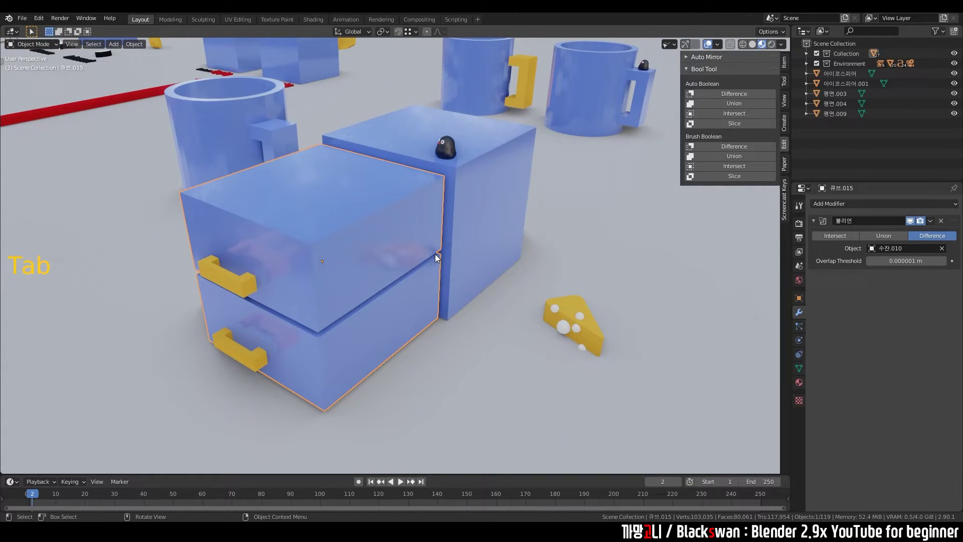
key("g")
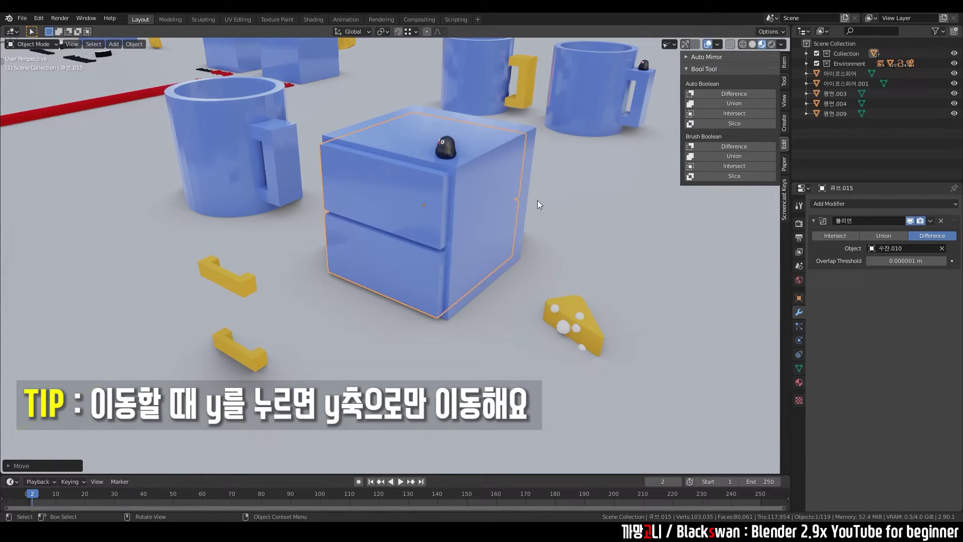
middle_click(519, 215)
scroll("up", 3)
- Try boolean operations between cabinet and drawer, undoing each attempt
left_click(416, 173)
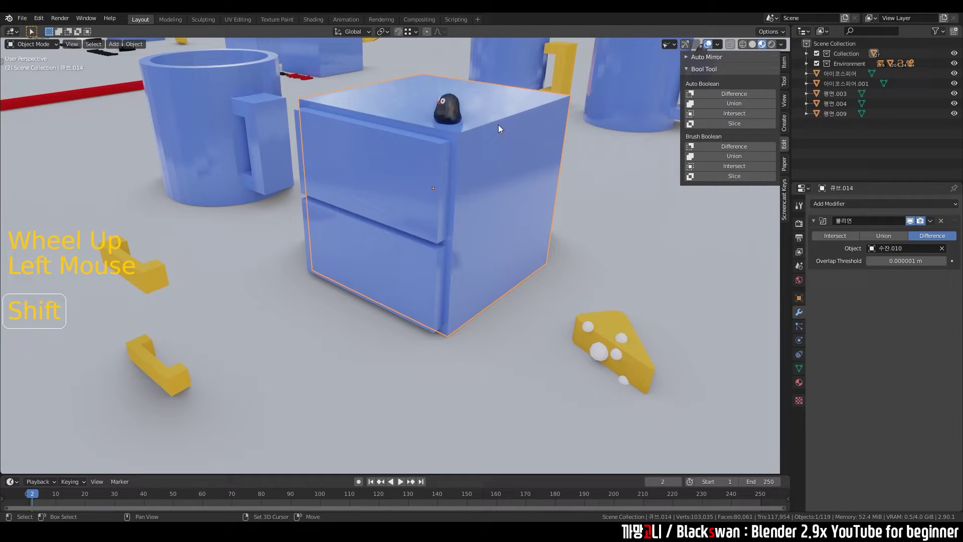
left_click(519, 115)
left_click(740, 97)
key("ctrl+z")
left_click(261, 346)
left_click(323, 99)
middle_click(429, 120)
left_click(739, 96)
middle_click(495, 217)
key("ctrl+z")
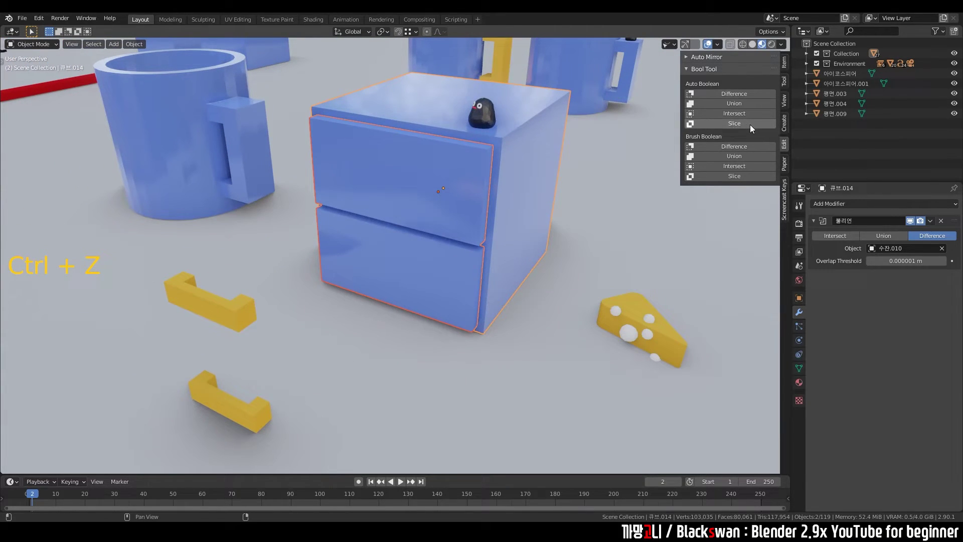
- Slice the cabinet with the drawer shape, then duplicate the drawer block and place the copy below
left_click(614, 208)
left_click(456, 203)
left_click(343, 102)
left_click(732, 126)
left_click(620, 220)
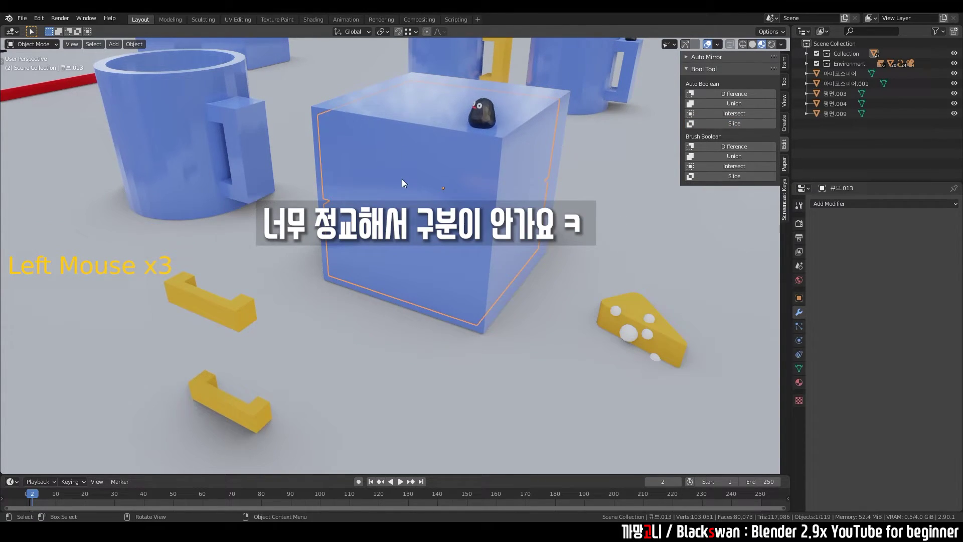
key("Tab")
key("Tab")
key("g")
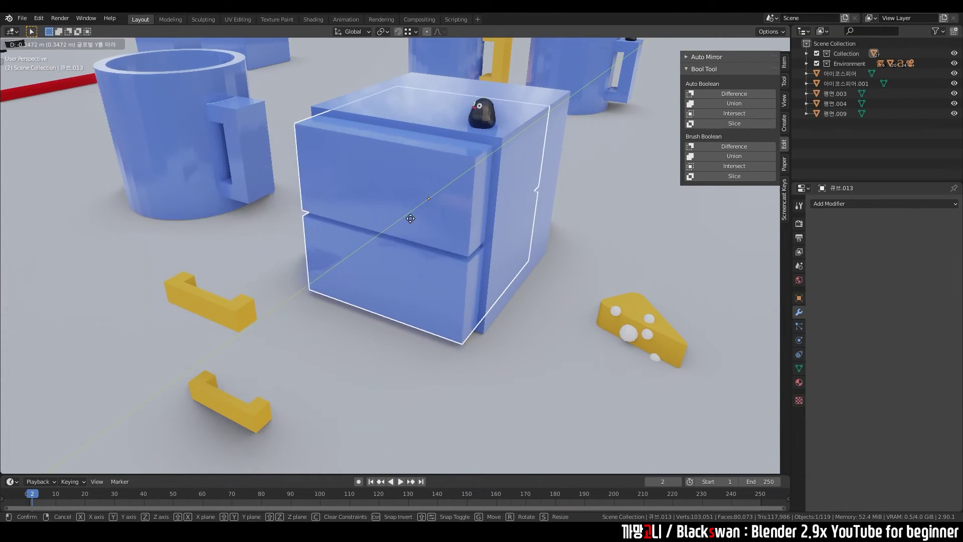
key("ctrl+z")
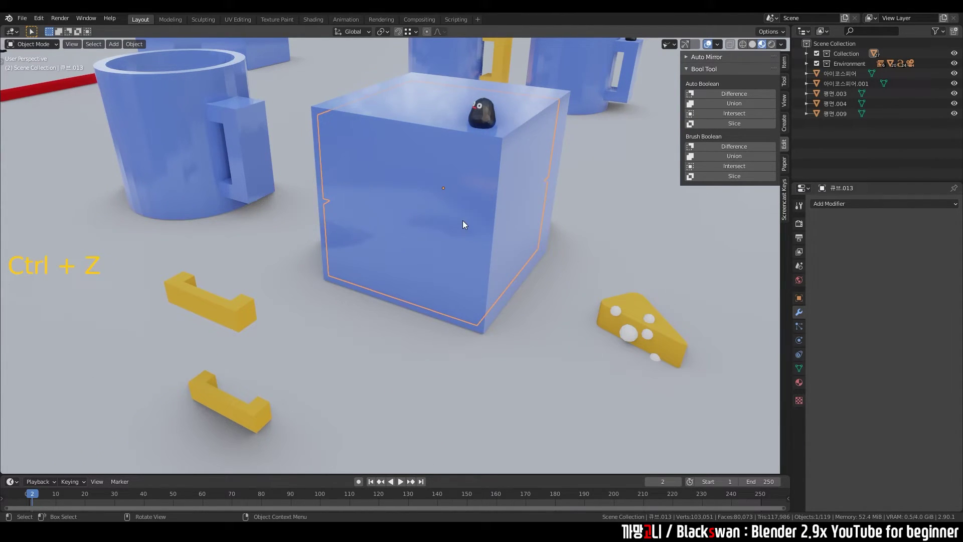
key("g")
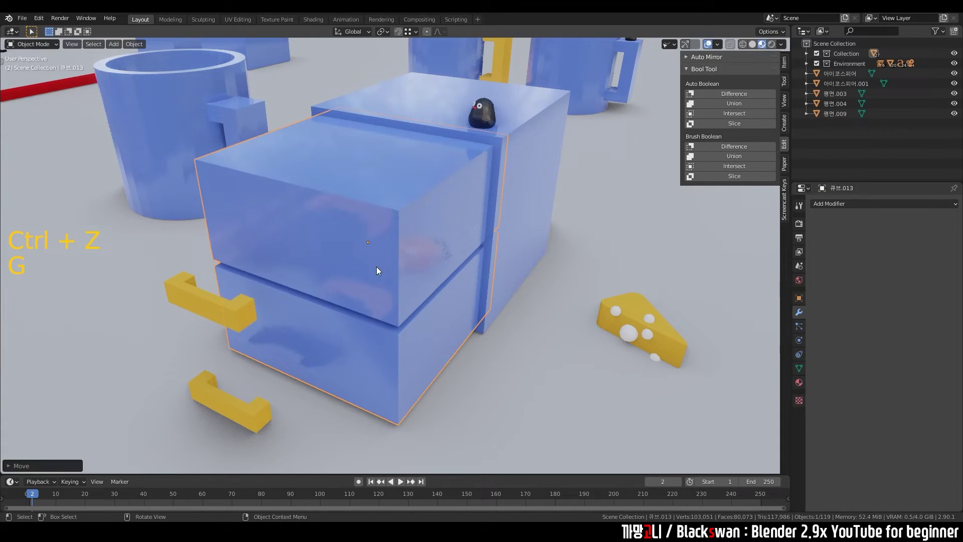
middle_click(422, 263)
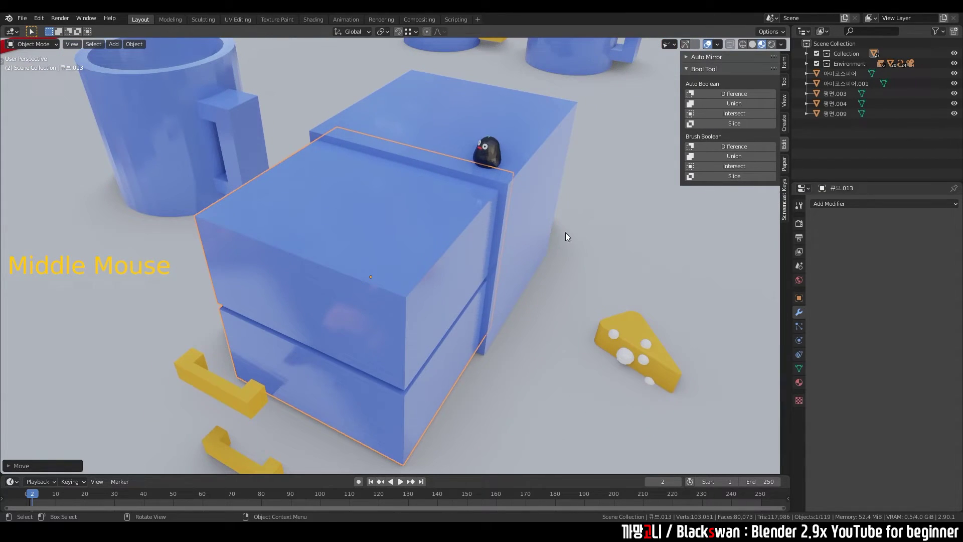
- Inset the top drawer's front face and extrude it inward to hollow the drawer
left_click(603, 234)
left_click(378, 245)
key("Tab")
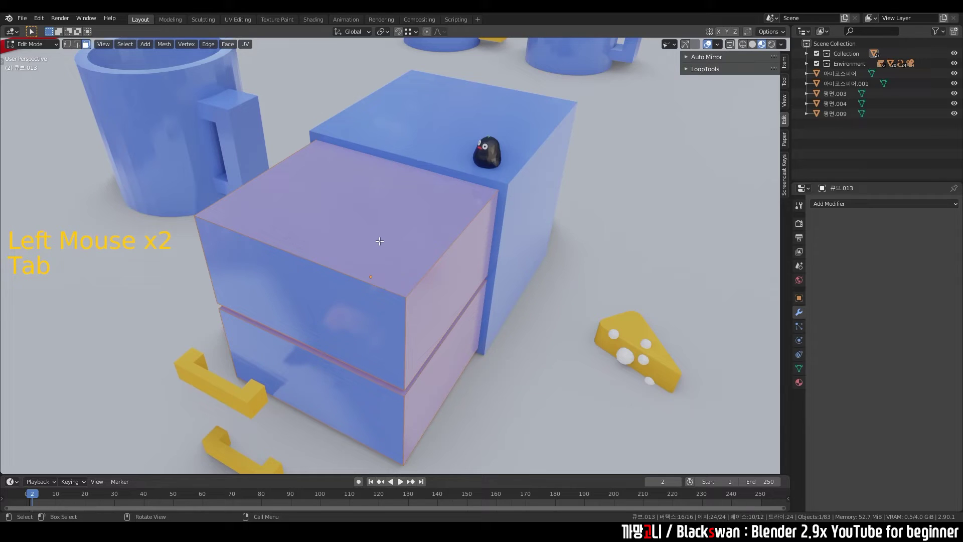
left_click(366, 214)
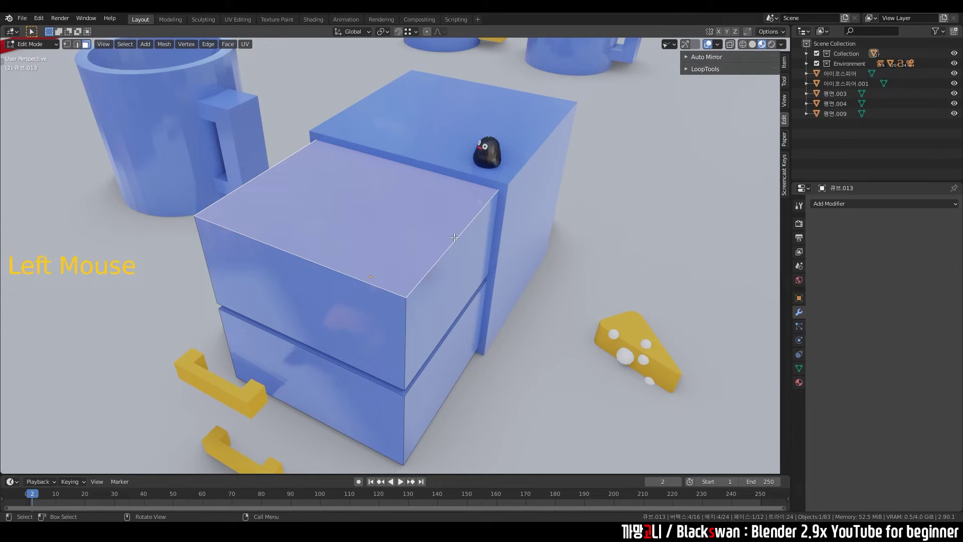
key("i")
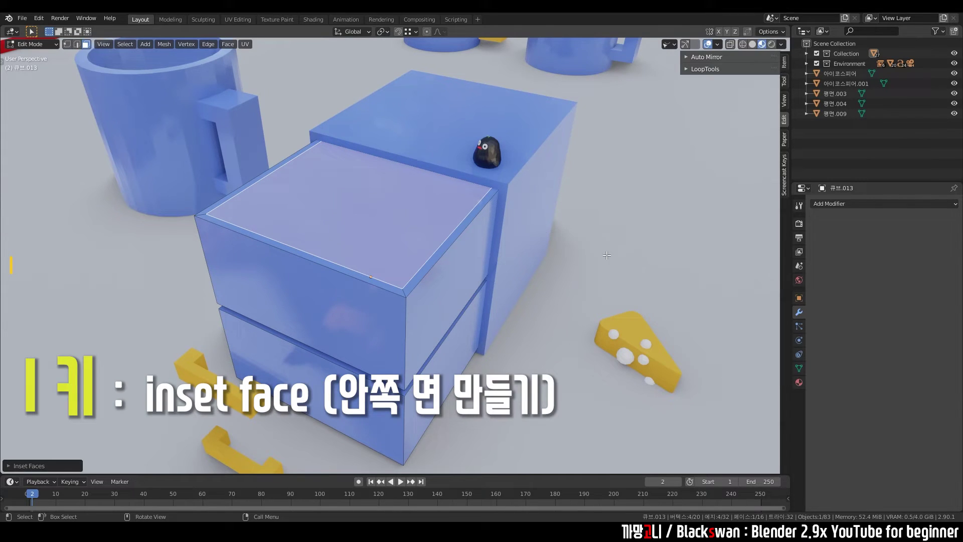
middle_click(569, 249)
key("e")
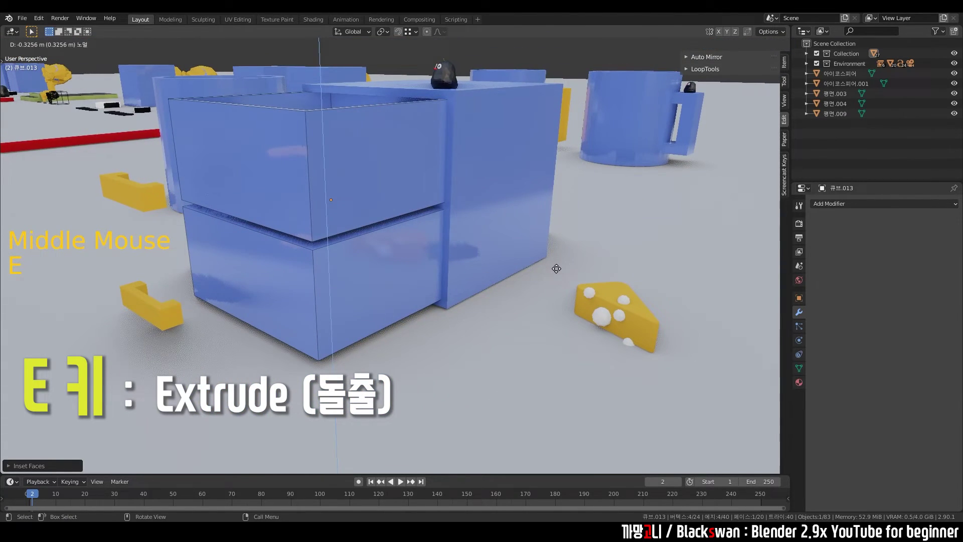
middle_click(556, 281)
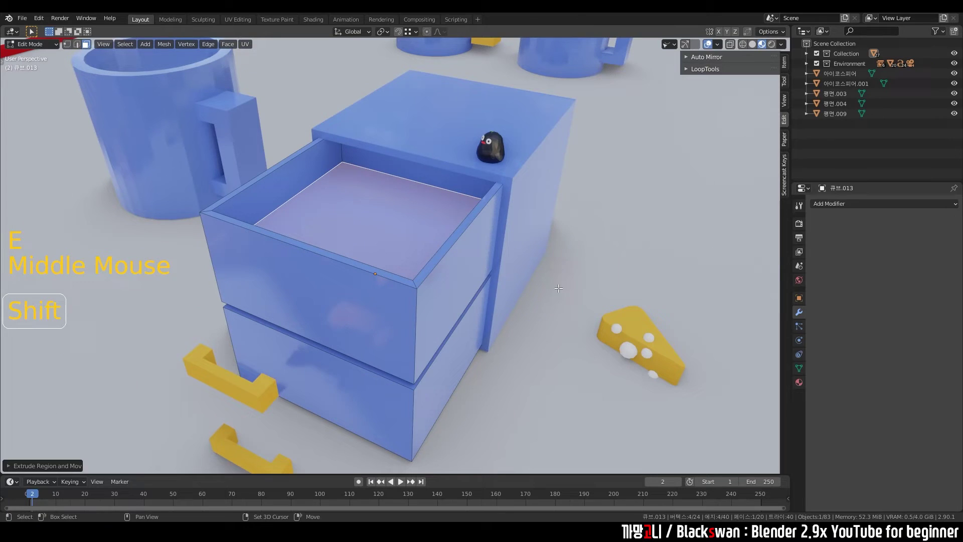
- Reposition the handle pieces against the drawer fronts in Object Mode
key("Tab")
key("g")
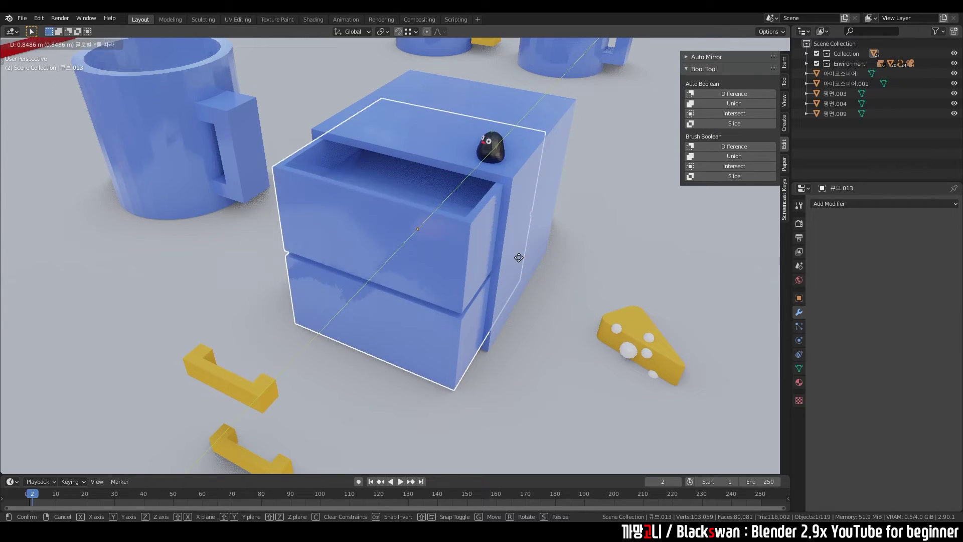
left_click(216, 383)
key("g")
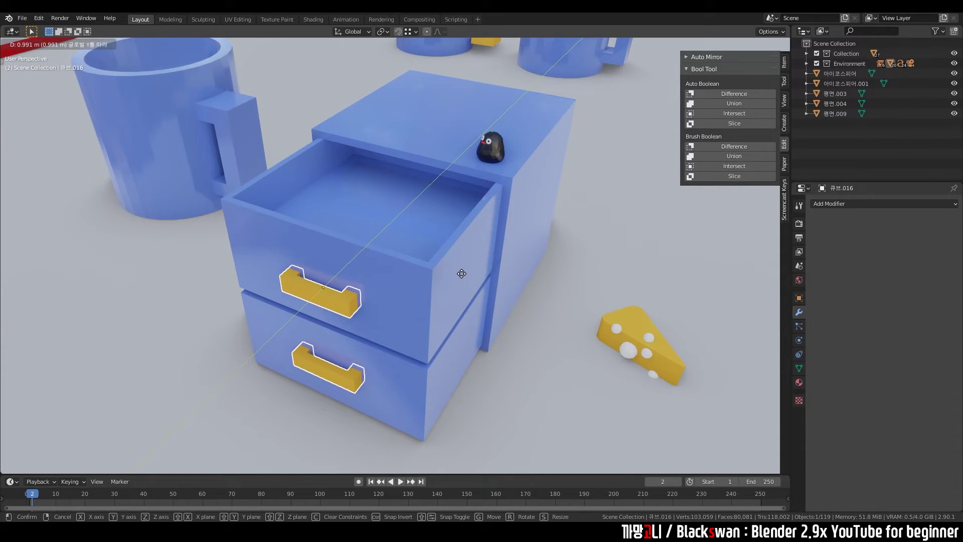
- Cut recessed handle grooves with Bool Tool Difference and push the cabinet into place
left_click(428, 279)
left_click(737, 108)
double_click(602, 282)
key("g")
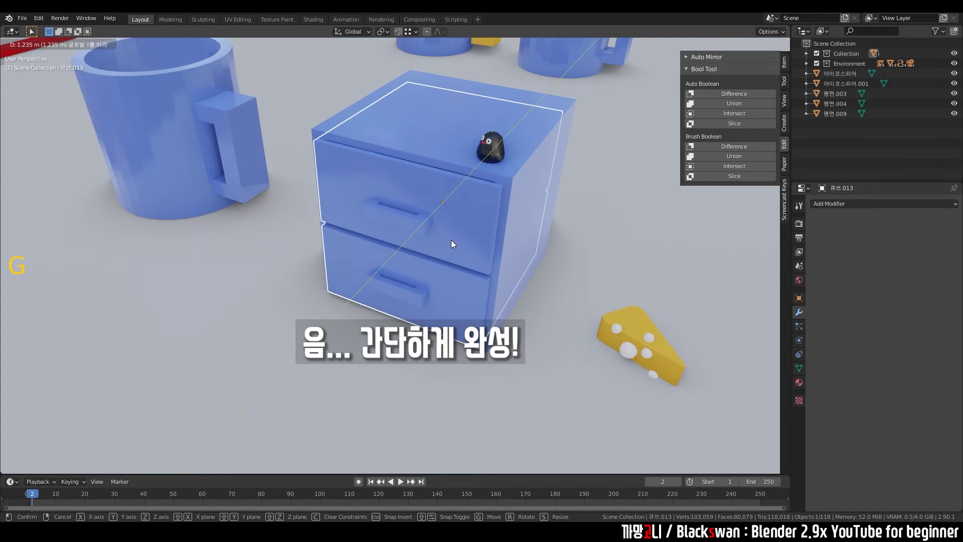
left_click(591, 281)
middle_click(586, 275)
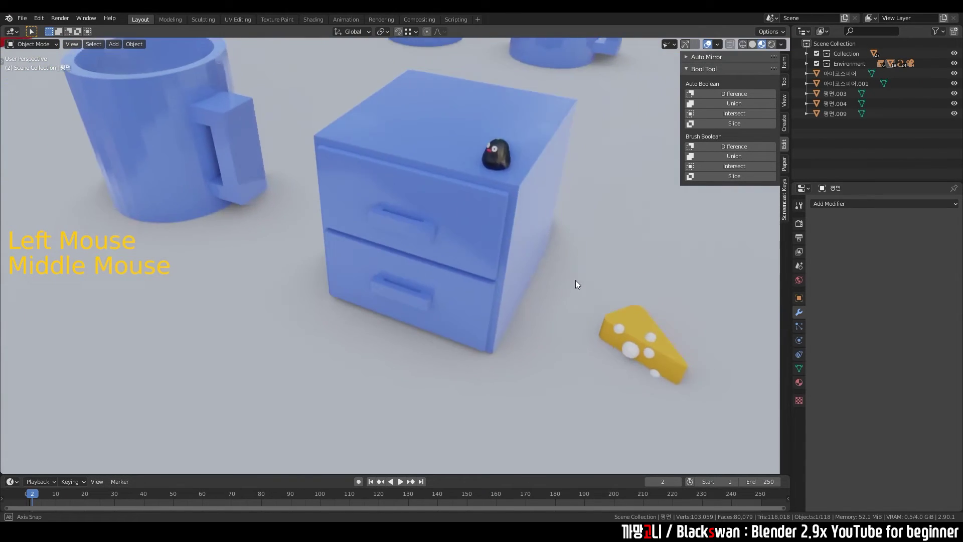
- Select the ground plane and frame the whole practice scene in view
middle_click(569, 320)
left_click(499, 297)
key("KP_Decimal")
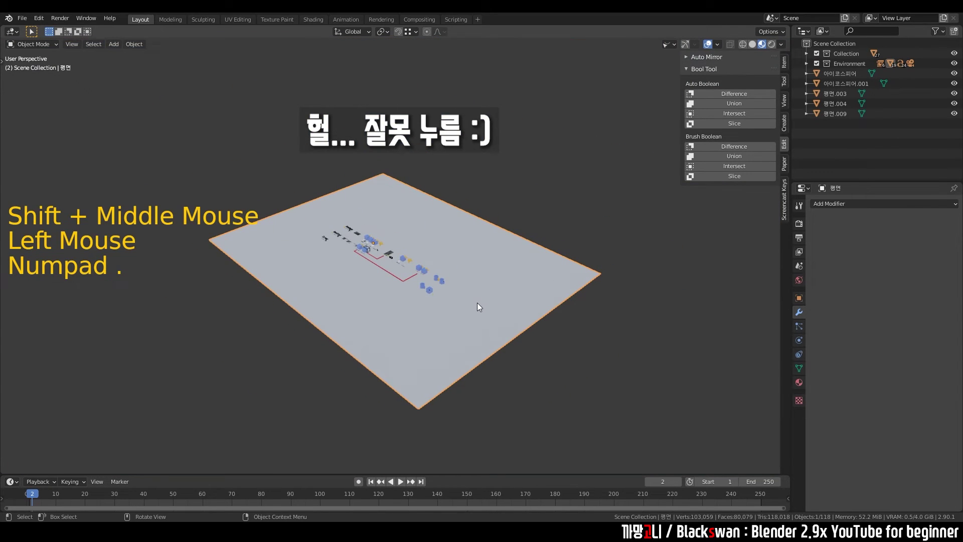
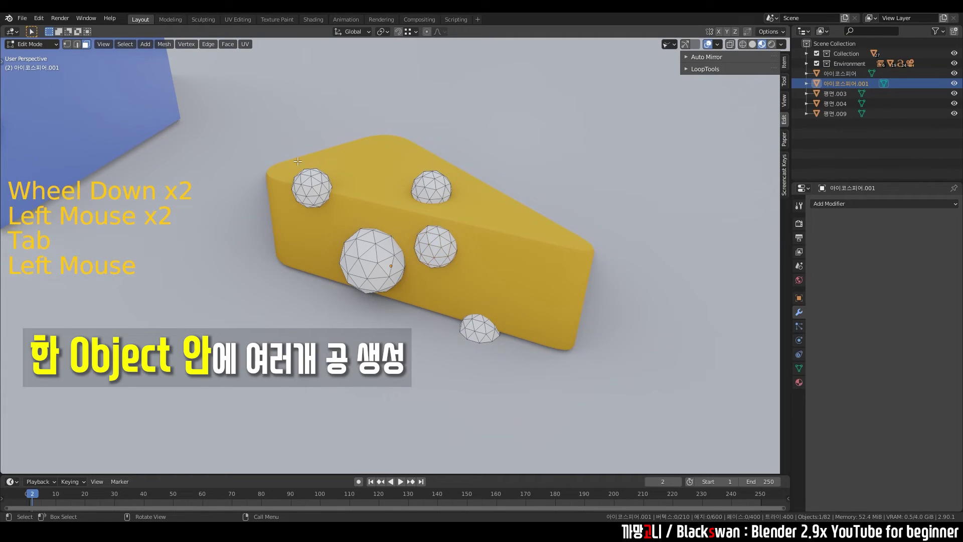
- Select the linked sphere geometry and separate it into its own object
key("l")
key("shift+d")
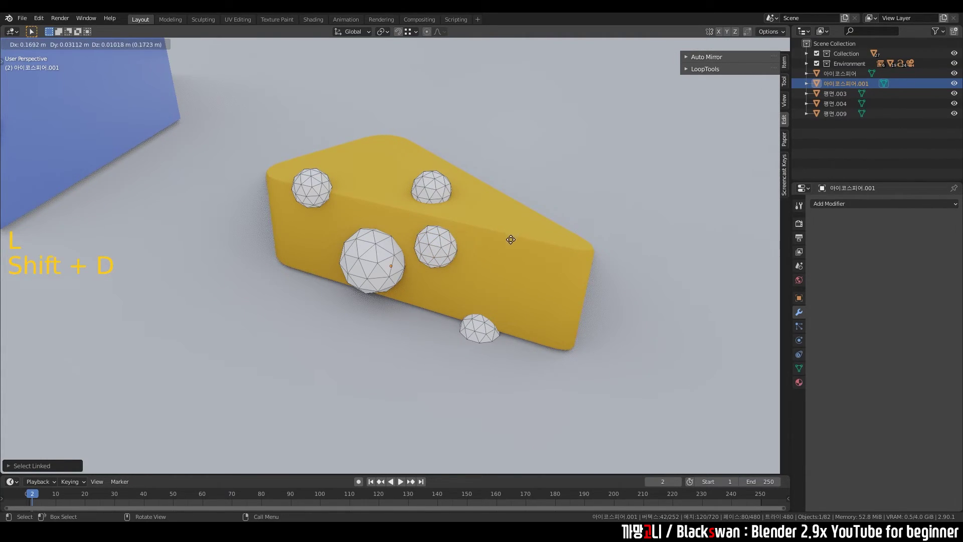
key("g")
key("shift+d")
key("Tab")
left_click(555, 169)
left_click(391, 258)
key("g")
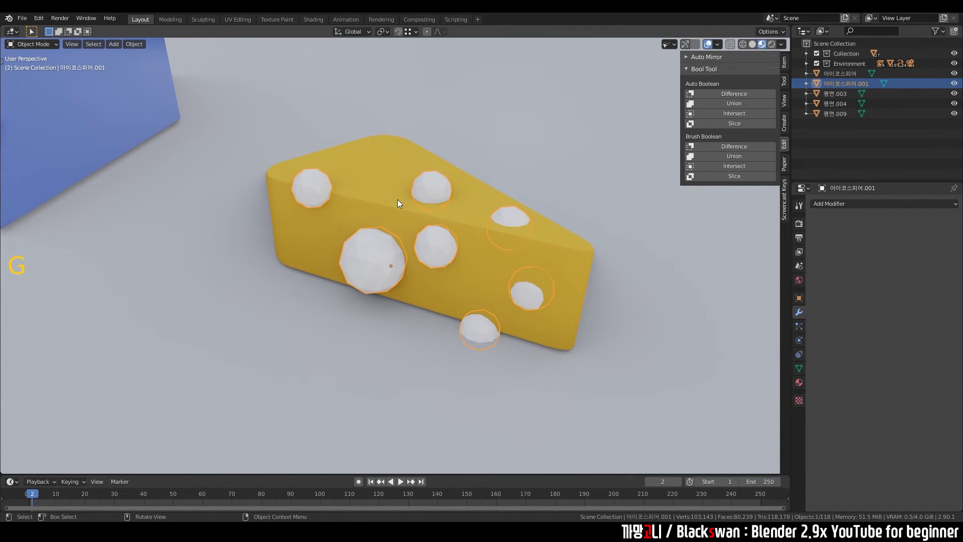
- Trial a Brush Boolean Difference of spheres from the cheese, undo it, then Auto Slice
left_click(503, 132)
left_click(450, 184)
left_click(383, 167)
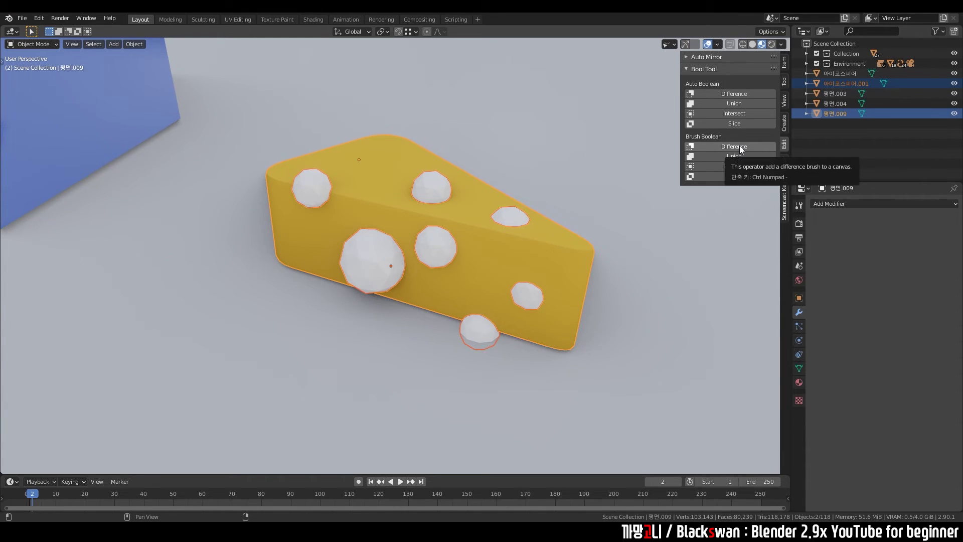
left_click(741, 149)
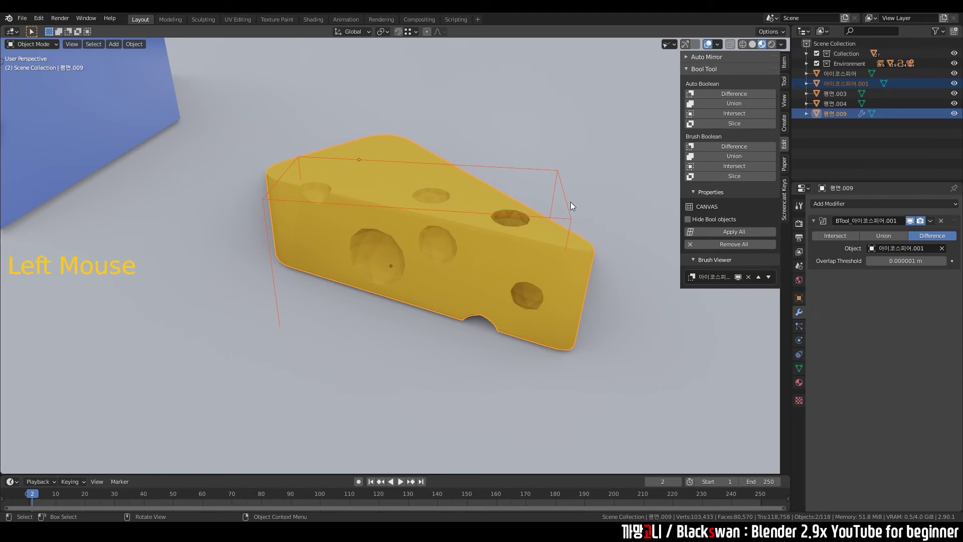
left_click(604, 161)
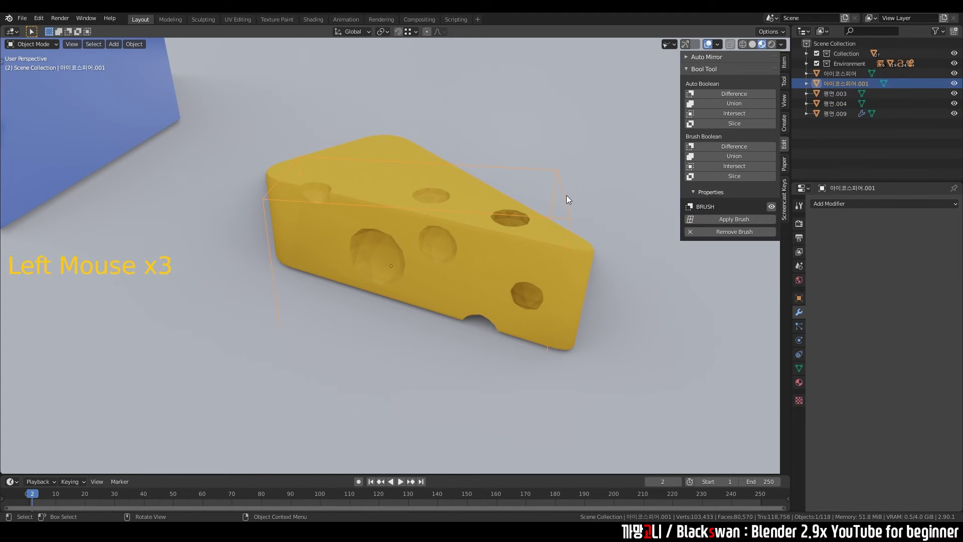
key("g")
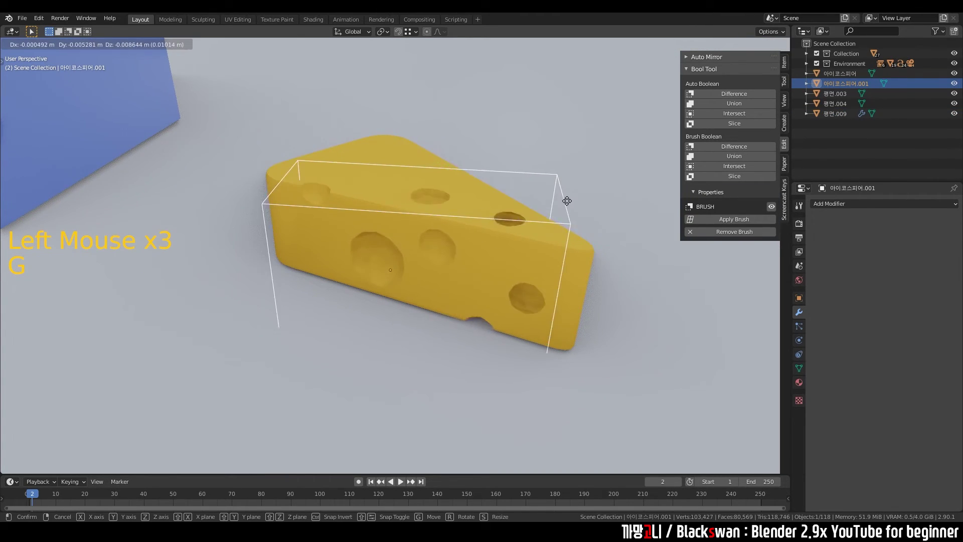
key("ctrl+z")
key("ctrl+z")
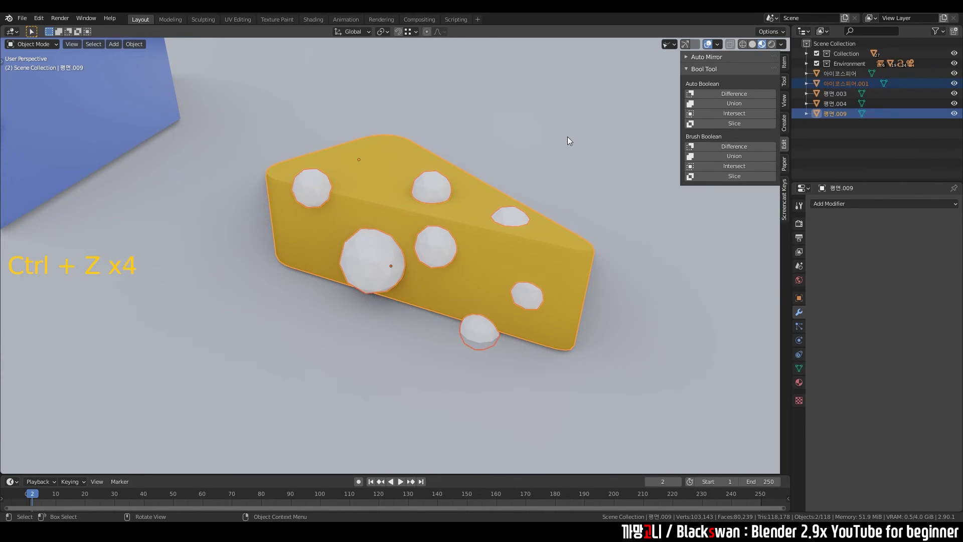
left_click(571, 139)
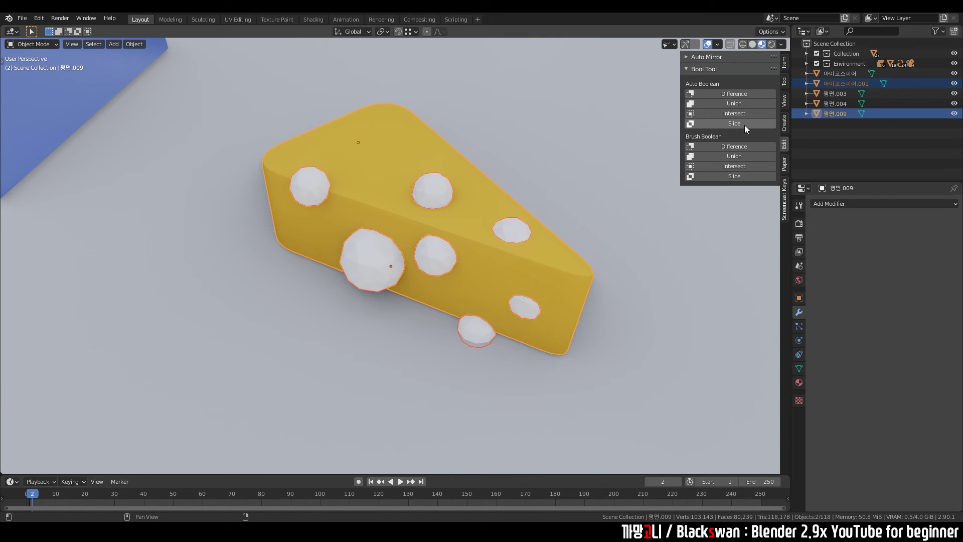